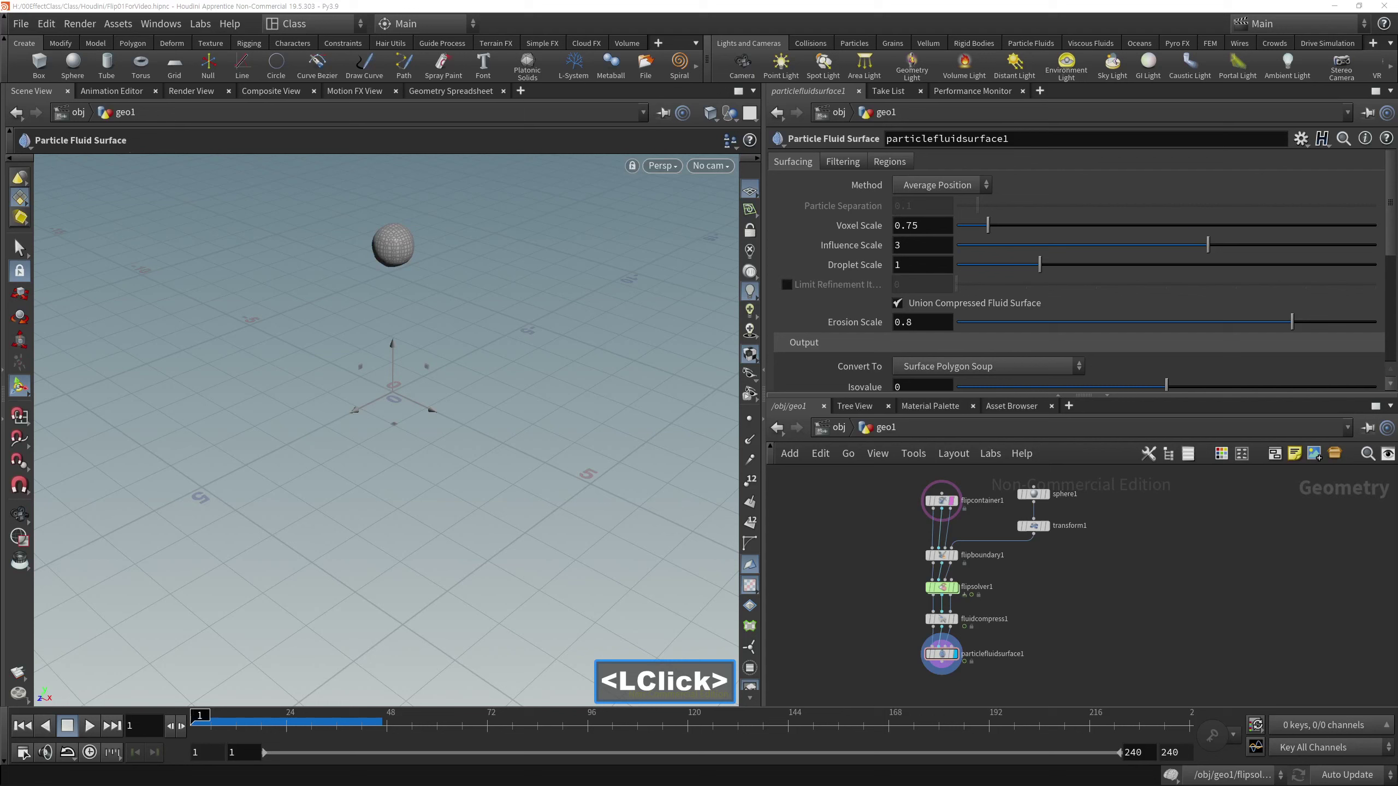
Duplicate the FLIP node chain and place the copy beside the original network.
{"action": "right_click", "coordinate": [1114, 572]}
{"action": "middle_click", "coordinate": [1077, 588]}
{"action": "left_click", "coordinate": [1055, 599]}
{"action": "left_click", "coordinate": [1031, 632]}
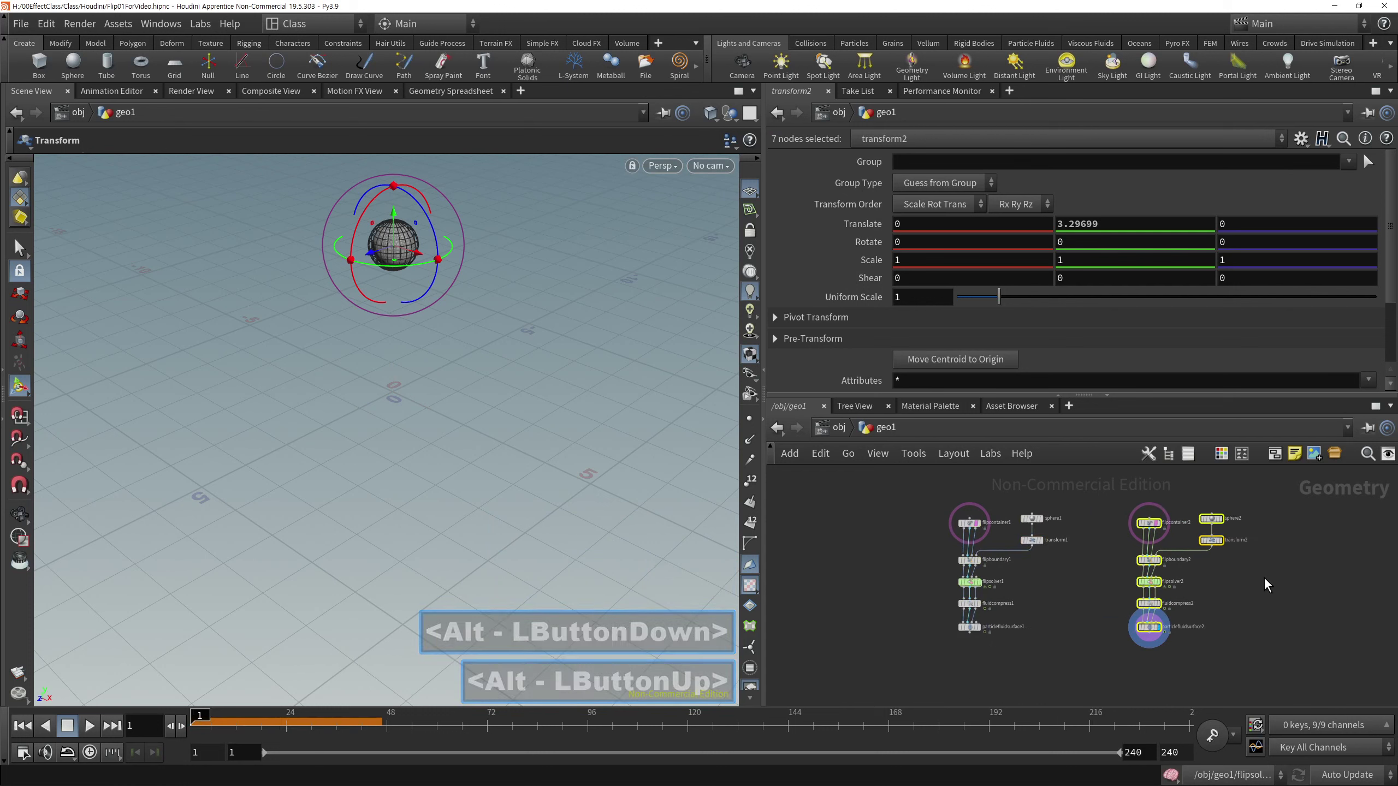
Display particlefluidsurface2 and play the copy so the fluid sphere splashes, then stop playback.
{"action": "middle_click", "coordinate": [1153, 595]}
{"action": "right_click", "coordinate": [1142, 632]}
{"action": "left_click", "coordinate": [1097, 663]}
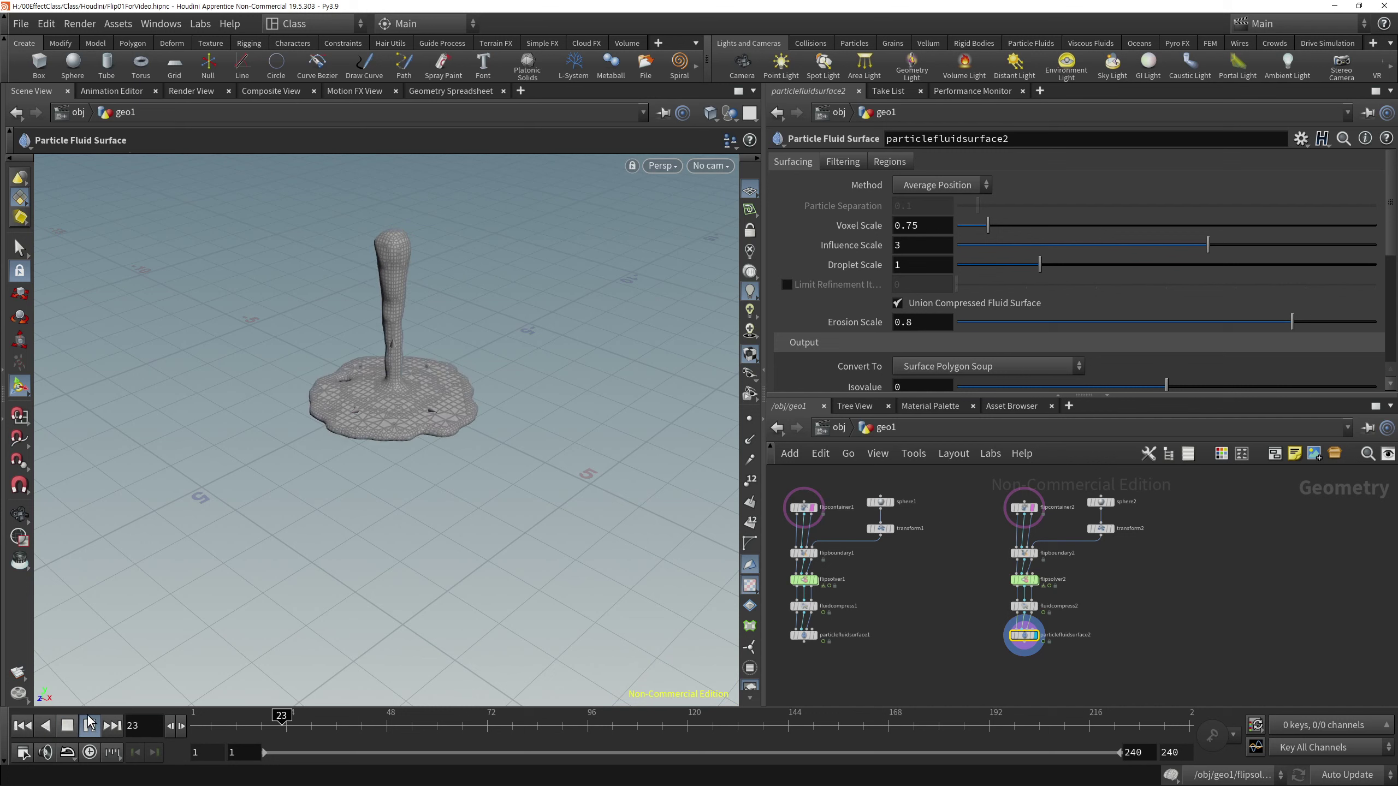
{"action": "left_click", "coordinate": [71, 730]}
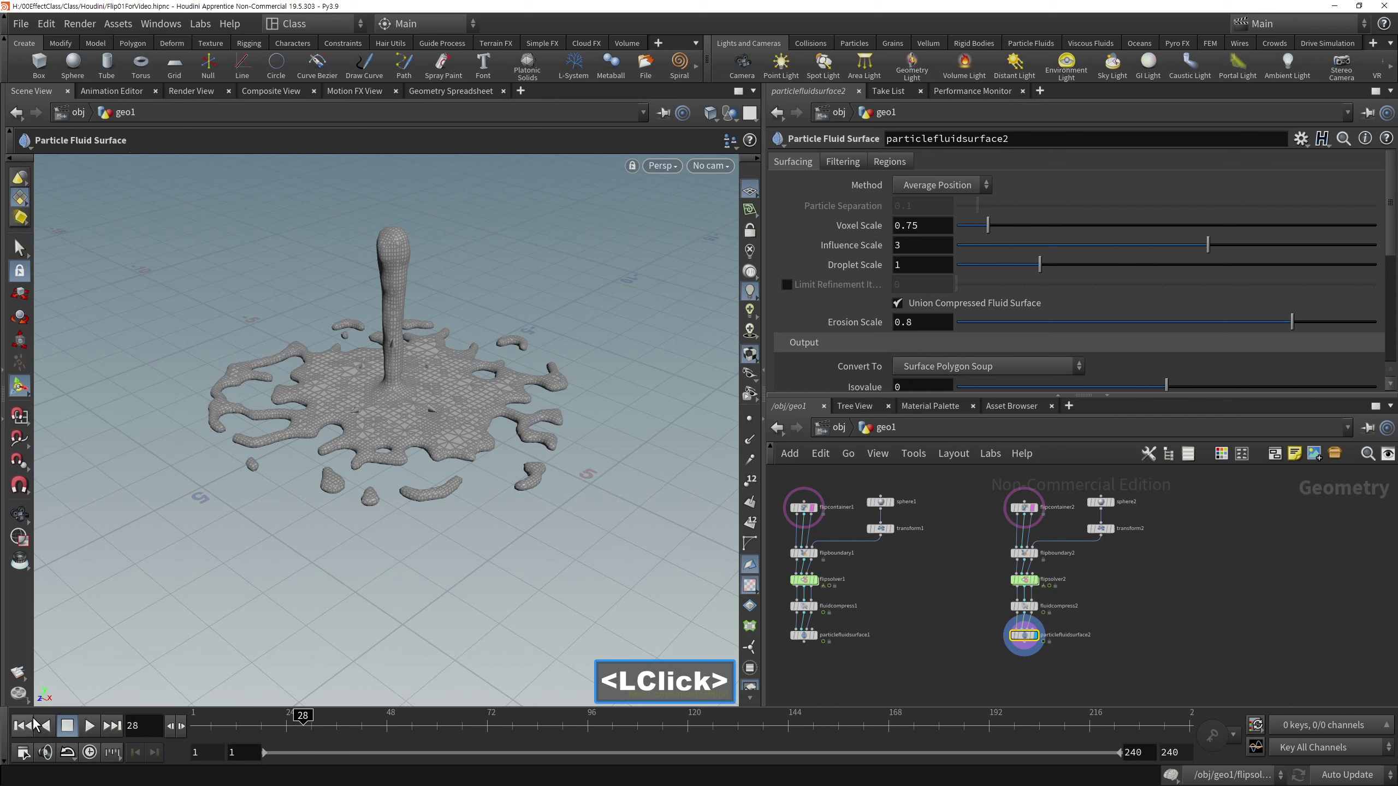
{"action": "middle_click", "coordinate": [1108, 650]}
Add a FLIP Collide node from the FLIP category under flipcontainer2.
{"action": "right_click", "coordinate": [1025, 557]}
{"action": "middle_click", "coordinate": [951, 595]}
{"action": "left_click", "coordinate": [1056, 662]}
{"action": "left_click", "coordinate": [992, 541]}
{"action": "left_click", "coordinate": [1097, 530]}
{"action": "key", "text": "Tab"}
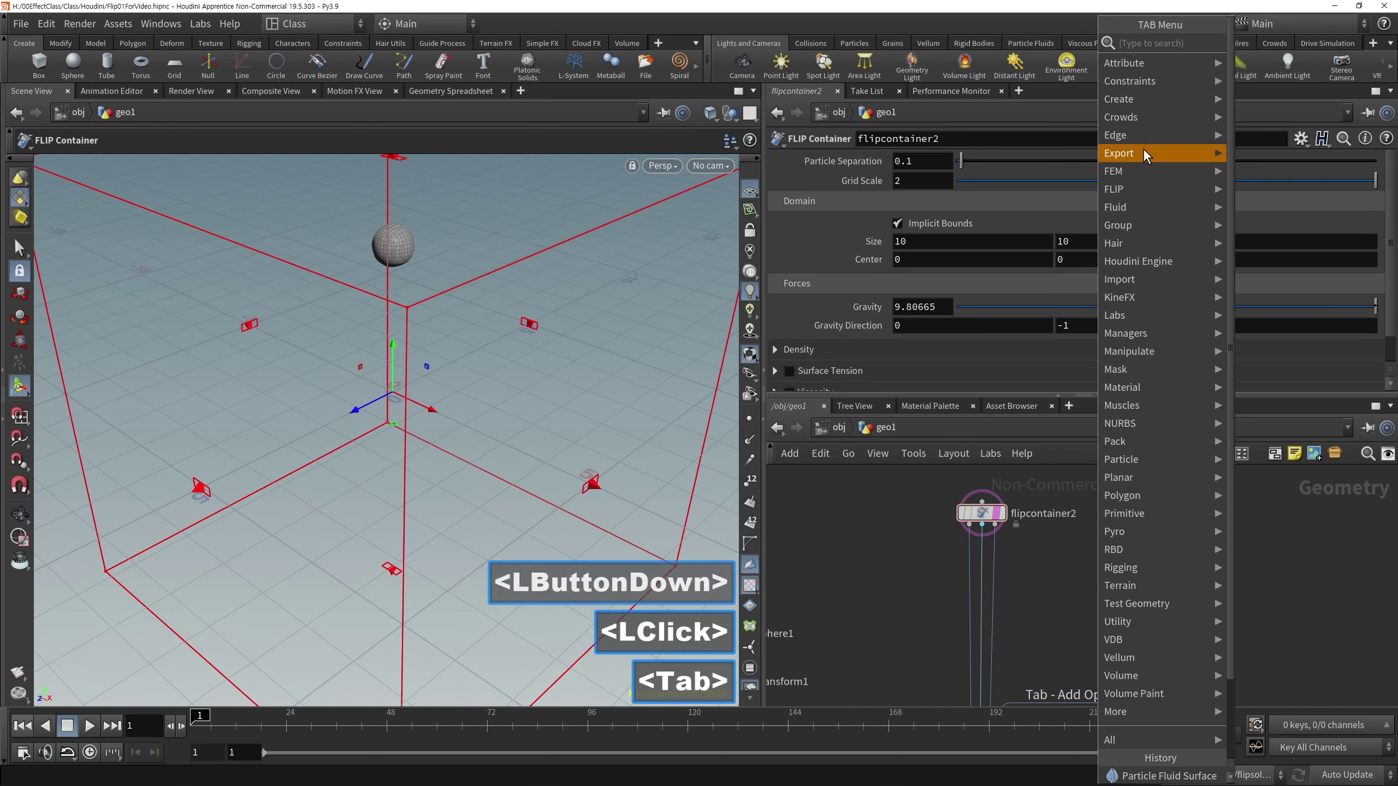
{"action": "left_click", "coordinate": [1137, 193]}
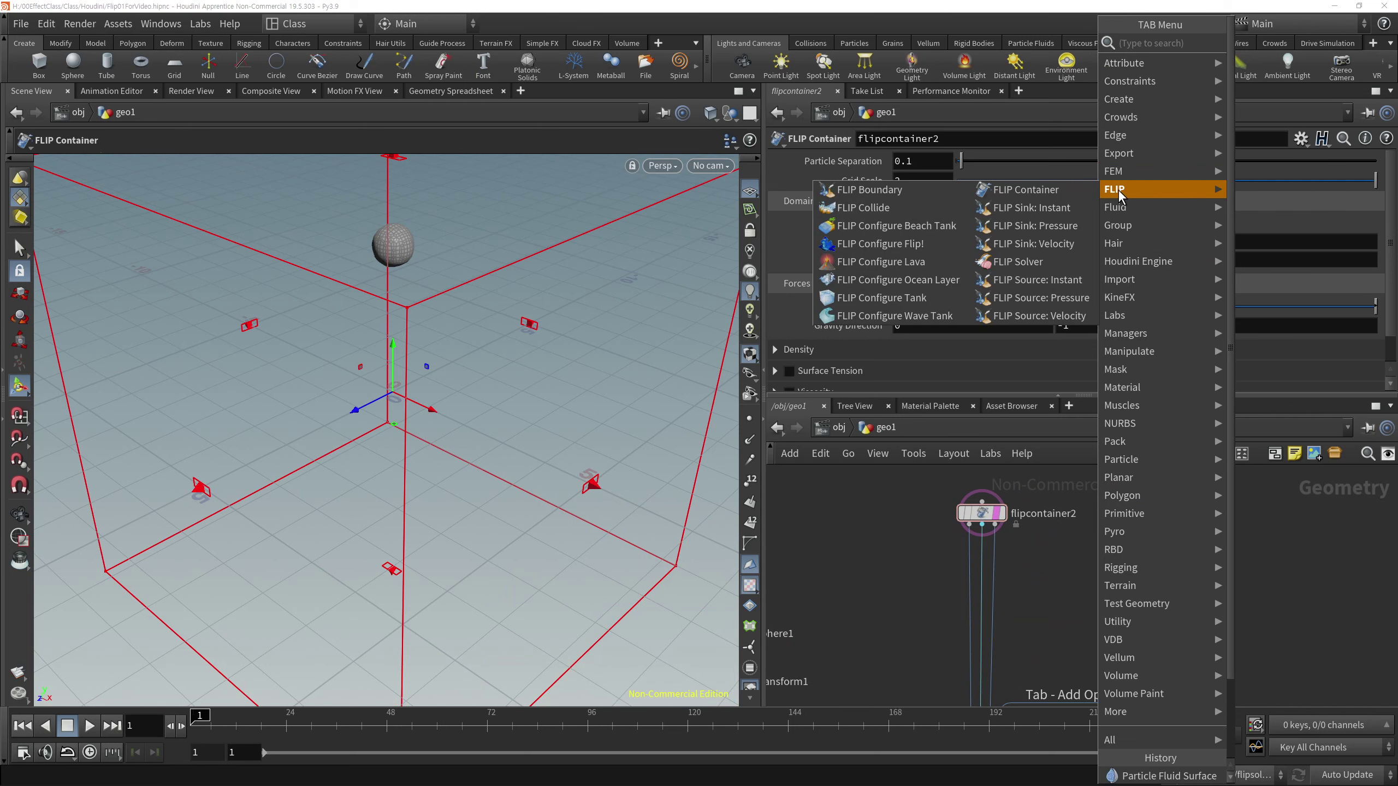
{"action": "left_click", "coordinate": [908, 233]}
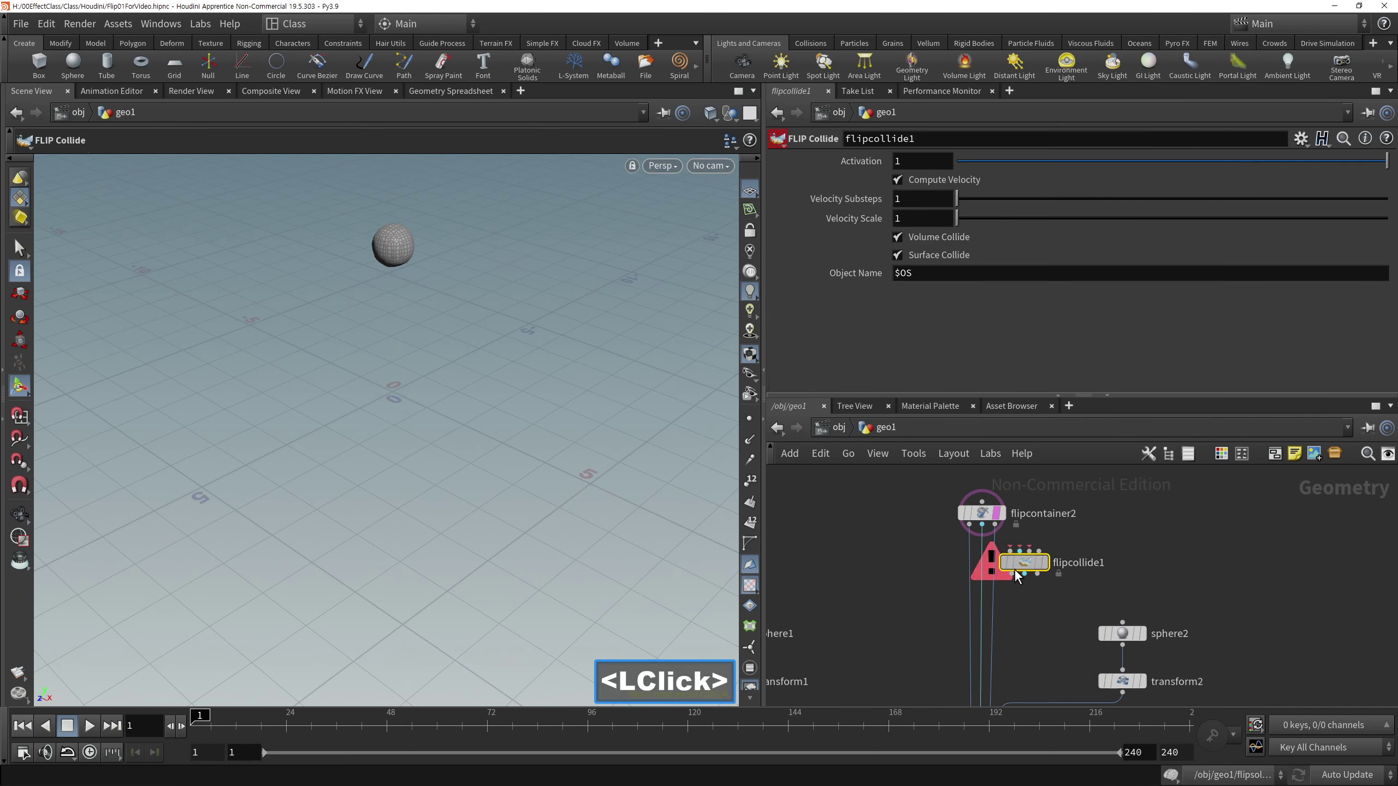
{"action": "left_click", "coordinate": [994, 587]}
Add a Test Geometry: Rubber Toy node beside flipcontainer2 as the collider for flipcollide1.
{"action": "double_click", "coordinate": [1159, 507]}
{"action": "left_click", "coordinate": [1167, 502]}
{"action": "key", "text": "Tab"}
{"action": "type", "text": "test"}
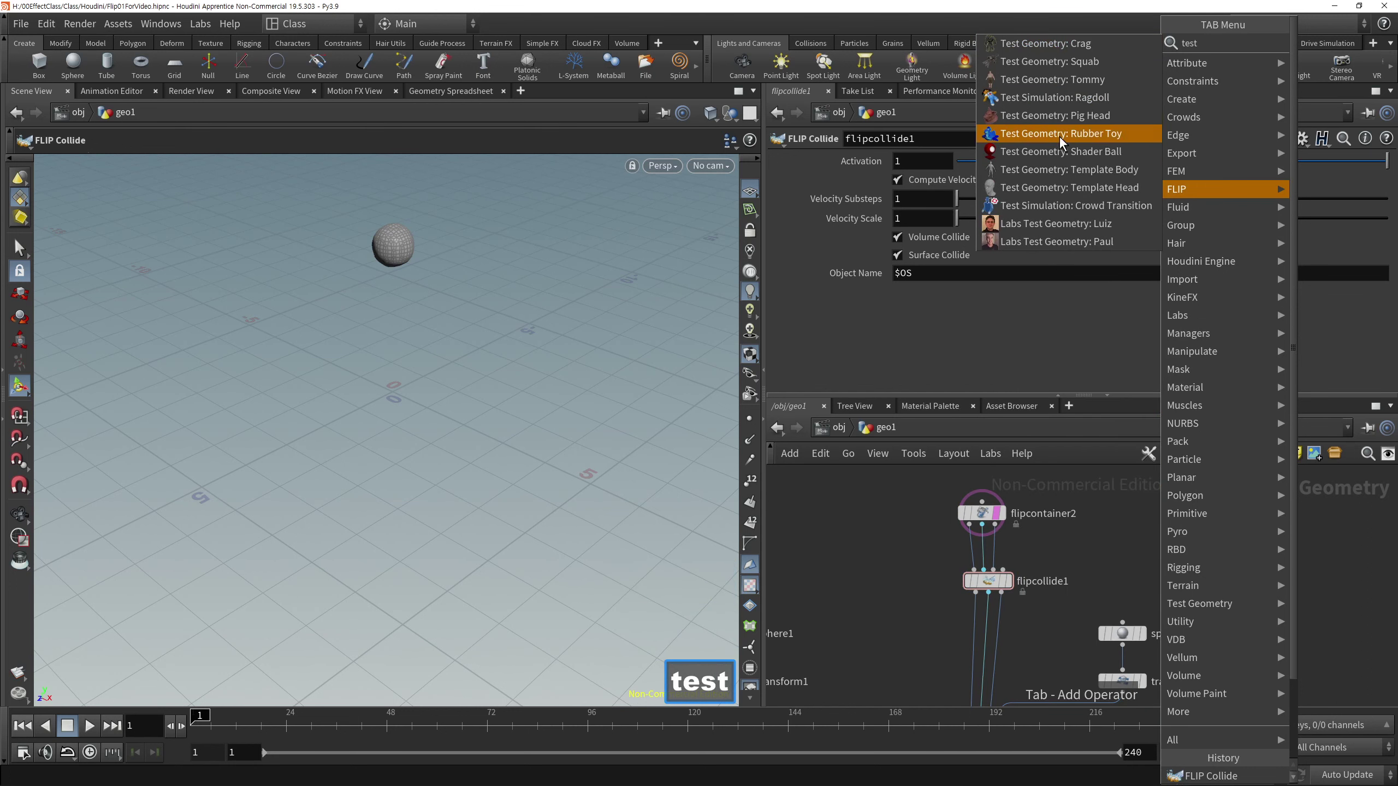
{"action": "left_click", "coordinate": [1068, 152]}
{"action": "left_click", "coordinate": [1058, 557]}
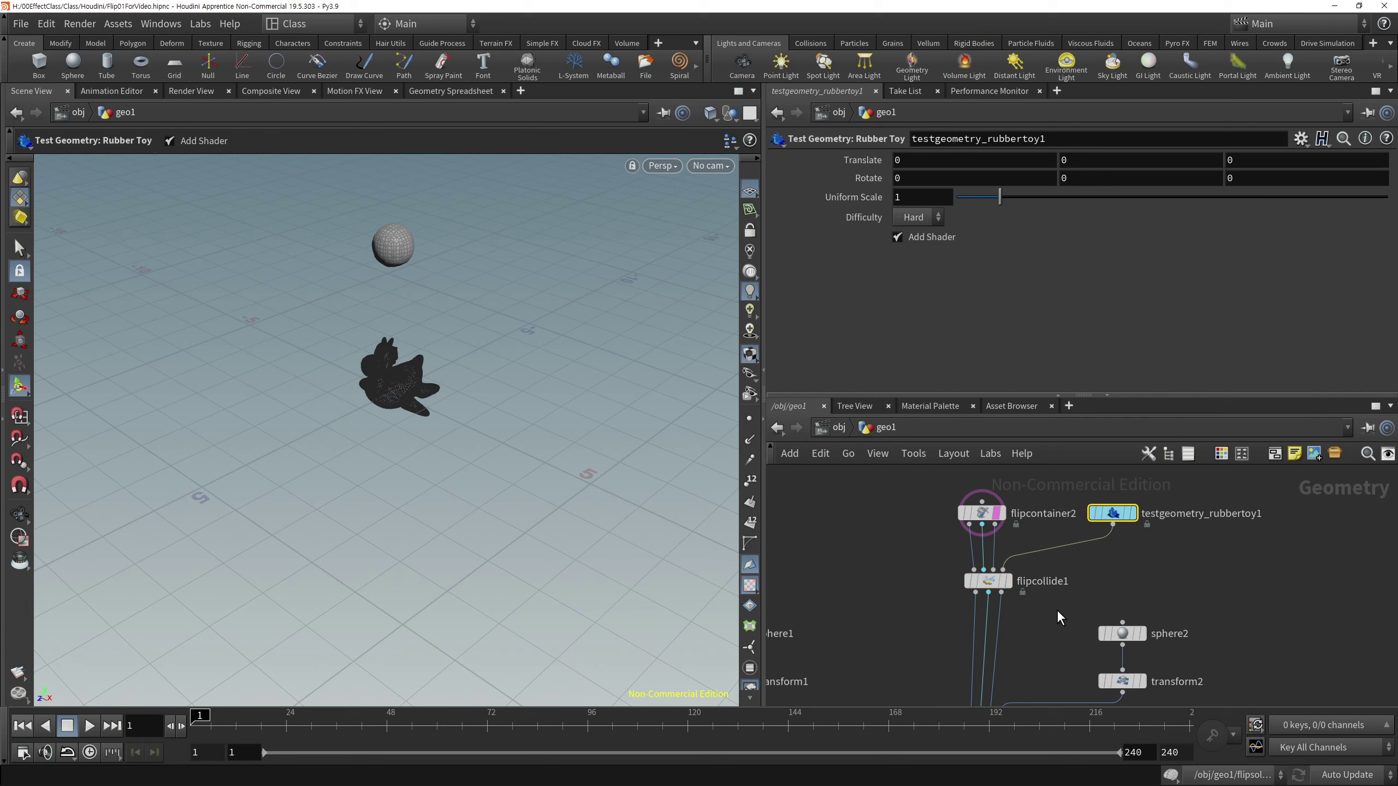
{"action": "left_click", "coordinate": [916, 581]}
Wire flipcollide1 into flipboundary2 and display particlefluidsurface2.
{"action": "middle_click", "coordinate": [1042, 602]}
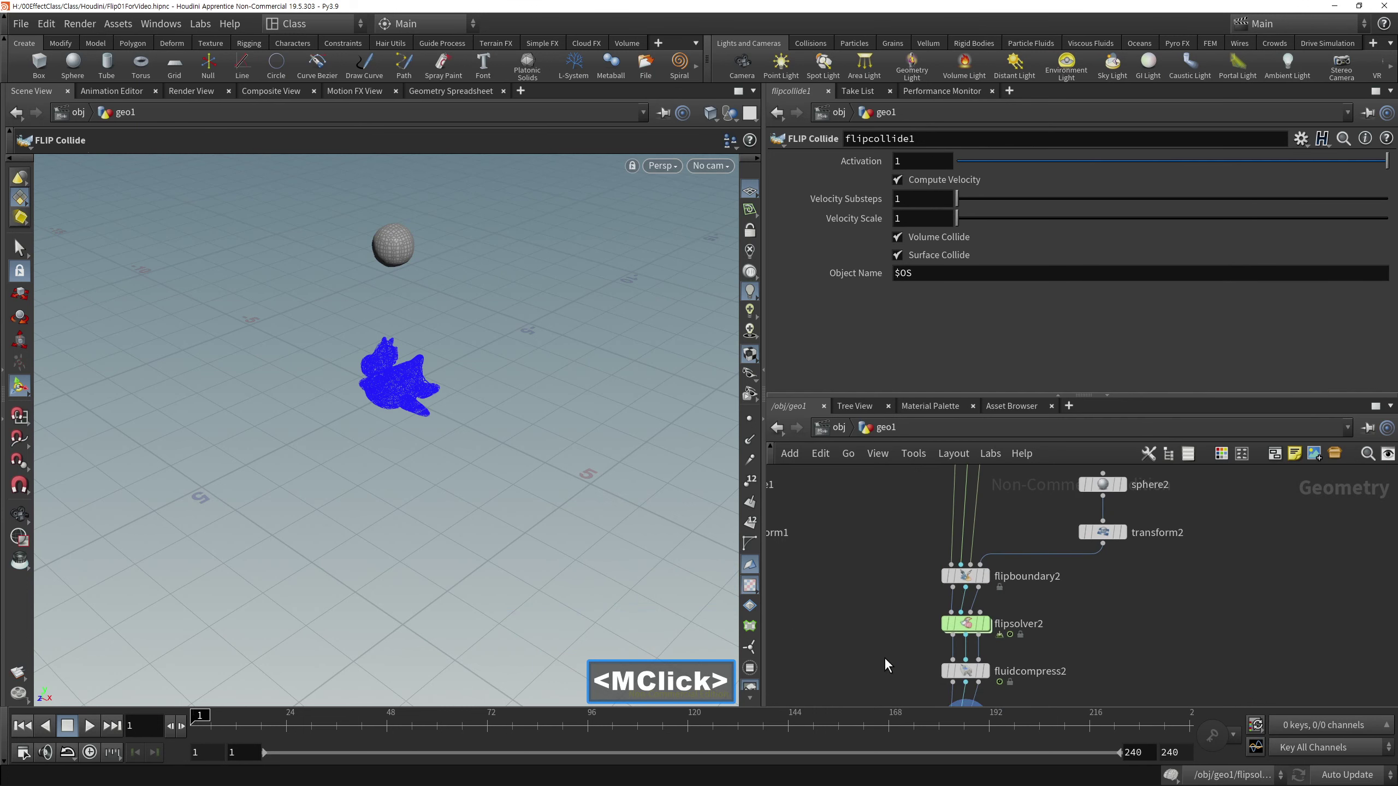
{"action": "left_click", "coordinate": [1046, 680]}
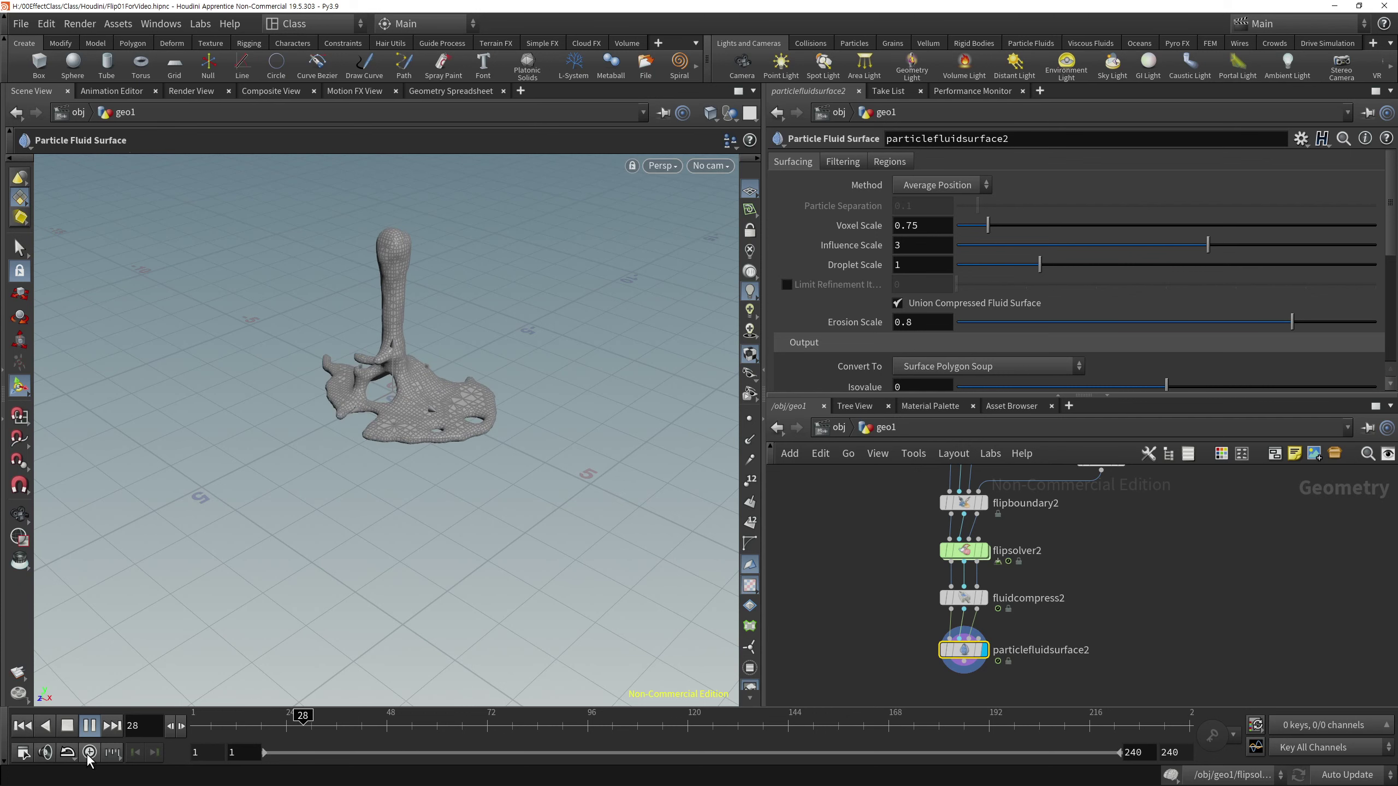
{"action": "left_click", "coordinate": [70, 737]}
{"action": "type", "text": "□□□□□□□□□□□□□□□□"}
Play the simulation against the rubber toy collider, then pause and rewind to frame 1.
{"action": "left_click", "coordinate": [32, 731]}
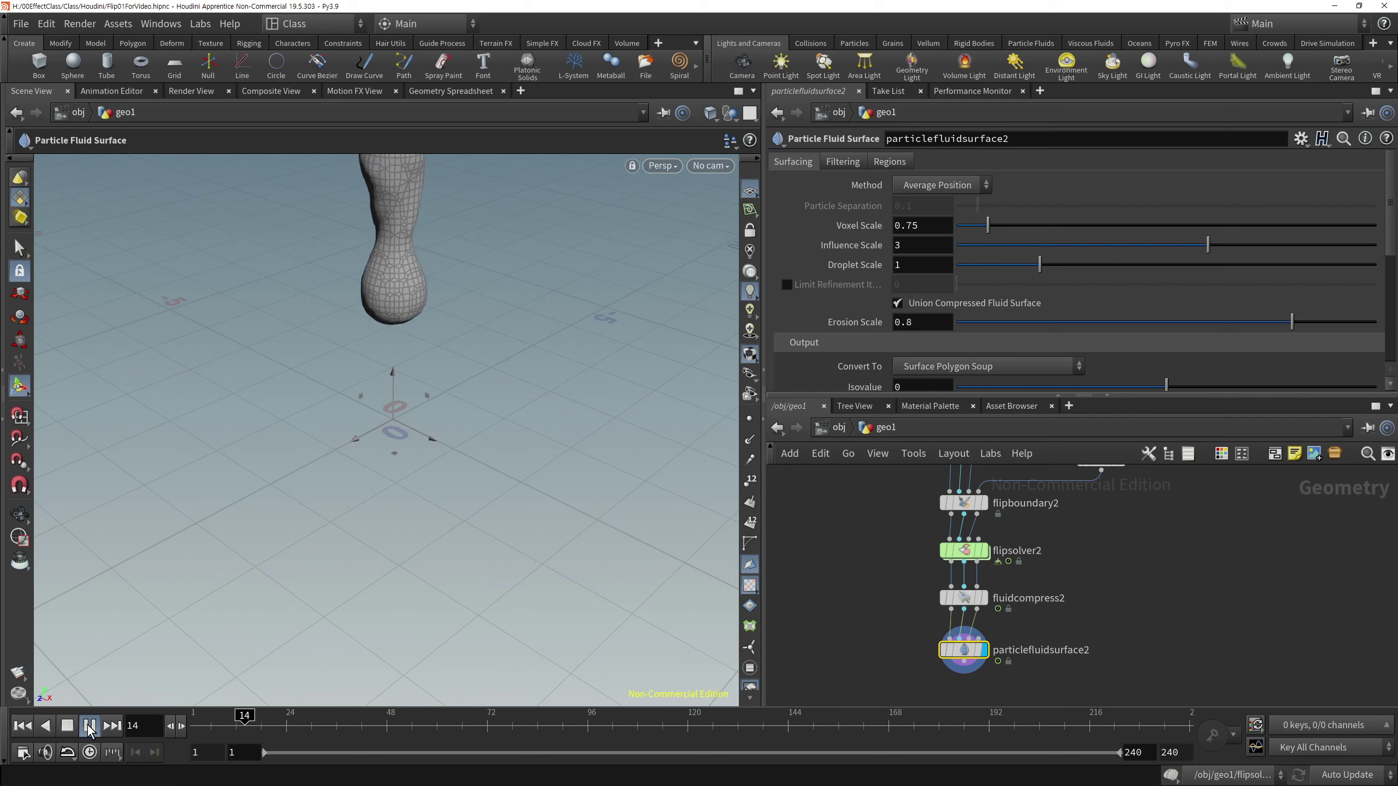
{"action": "left_click", "coordinate": [67, 737]}
{"action": "right_click", "coordinate": [884, 566]}
{"action": "middle_click", "coordinate": [872, 646]}
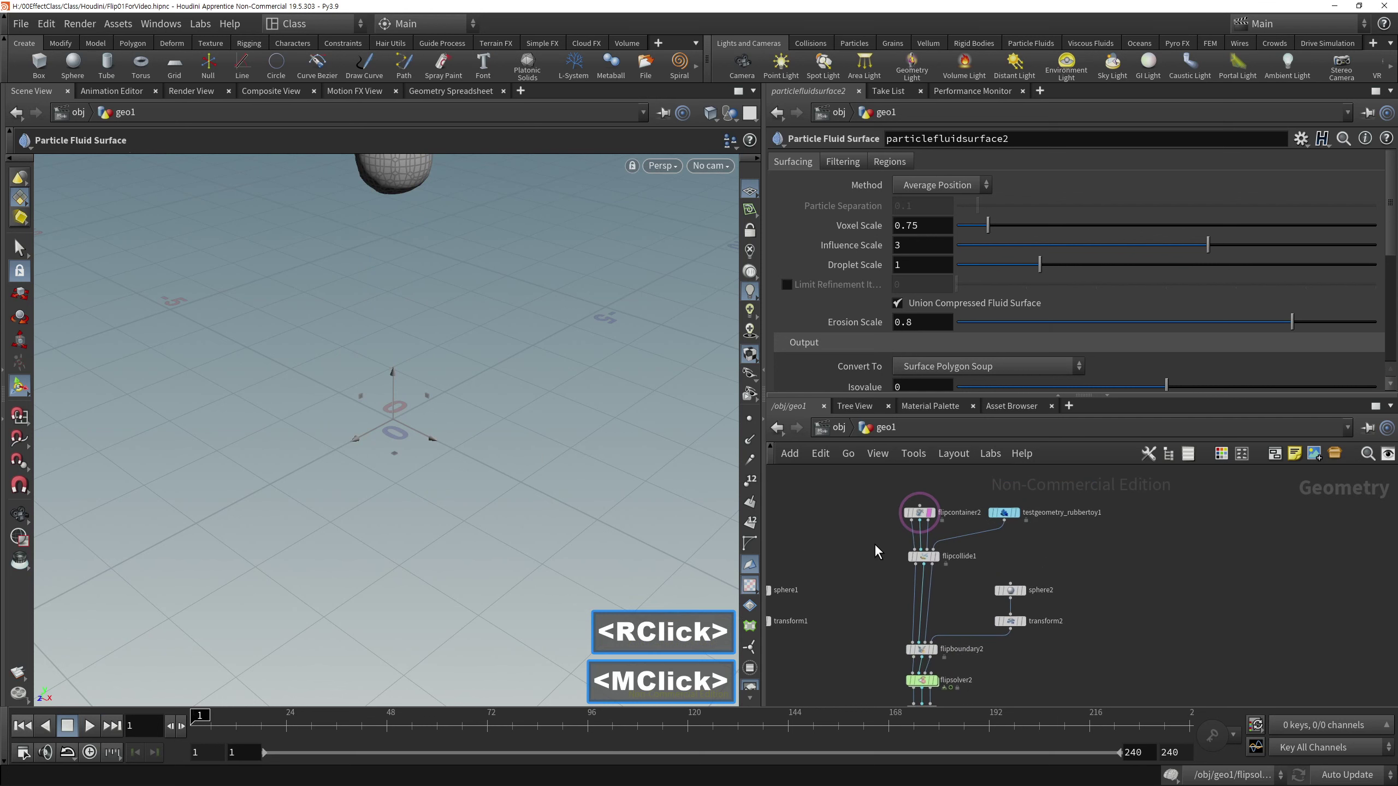
Lower flipcontainer2's Particle Separation to a finer 0.05 value.
{"action": "left_click", "coordinate": [927, 525]}
{"action": "double_click", "coordinate": [962, 166]}
{"action": "type", "text": "05"}
{"action": "left_click", "coordinate": [1171, 564]}
Re-simulate the second chain to get a far more detailed splash mesh.
{"action": "middle_click", "coordinate": [1178, 608]}
{"action": "middle_click", "coordinate": [1185, 463]}
{"action": "left_click", "coordinate": [1009, 561]}
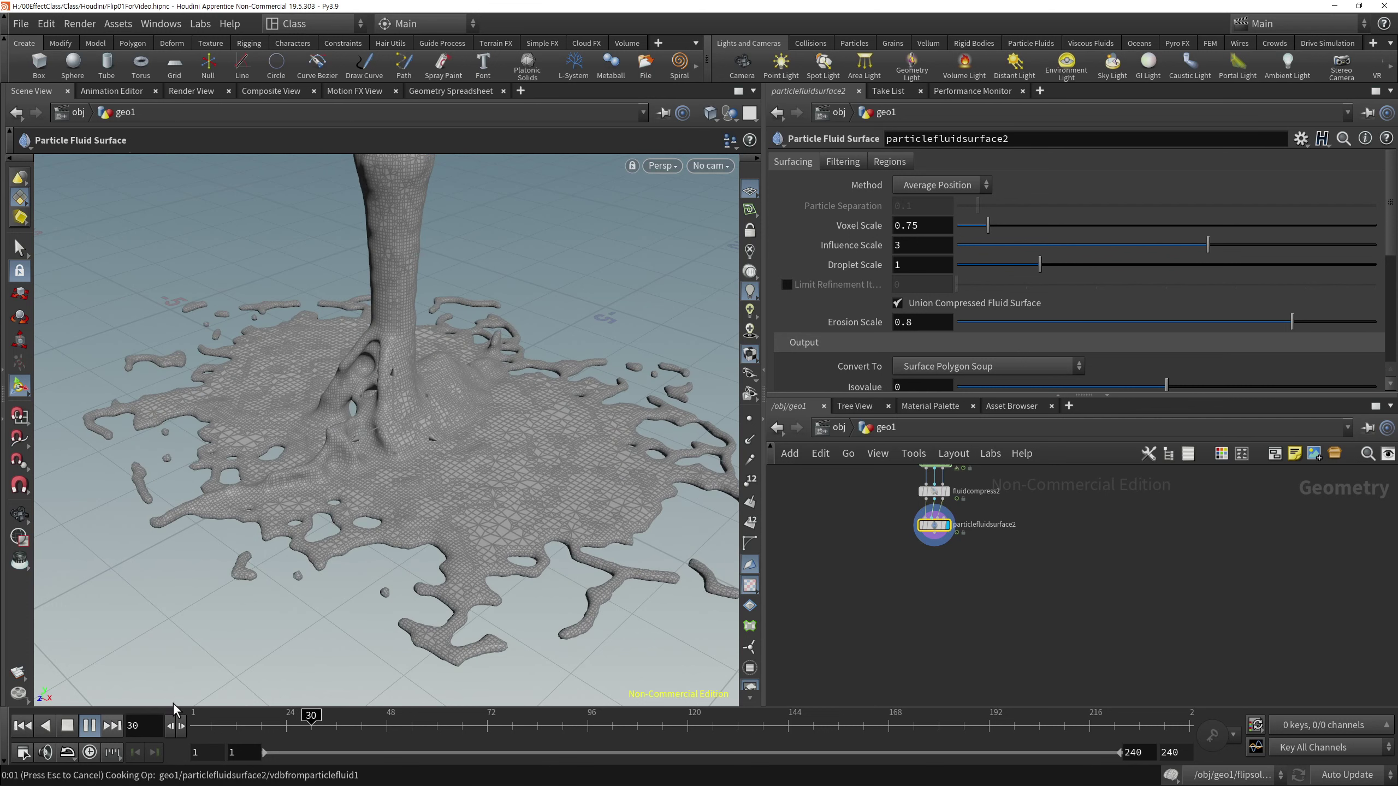
{"action": "left_click", "coordinate": [71, 733]}
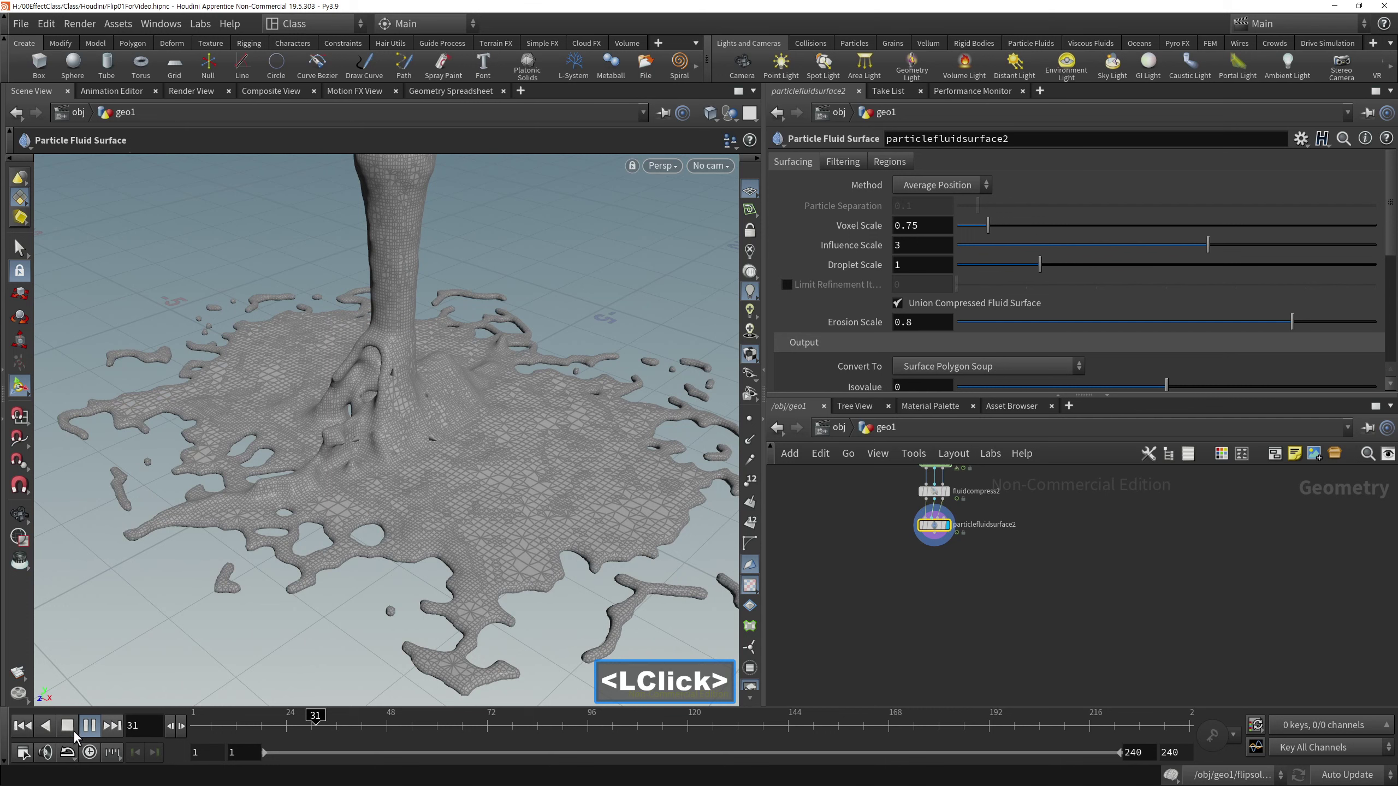
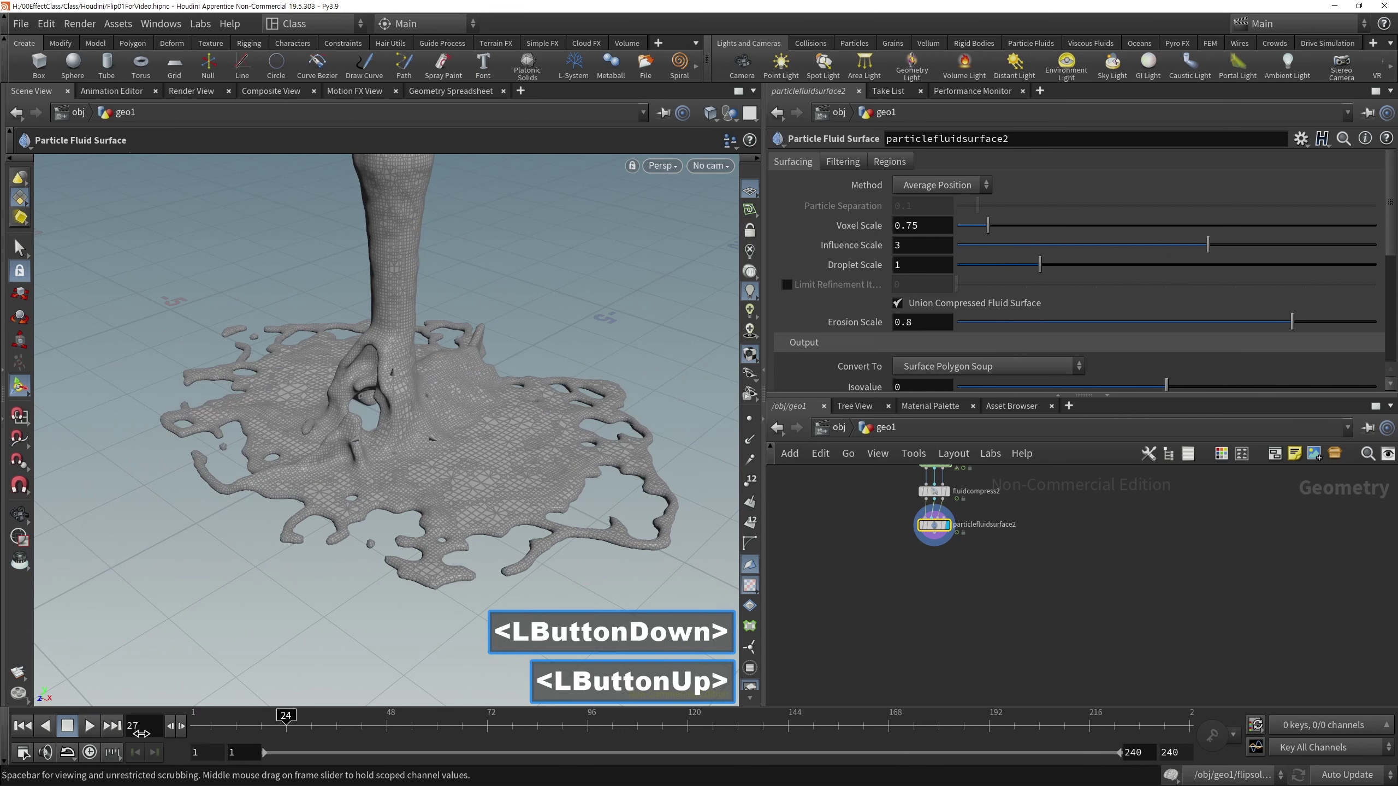
Rewind, scrub to frame 33 and select the rubber toy nodes to show the collider in the splash.
{"action": "left_click", "coordinate": [27, 729]}
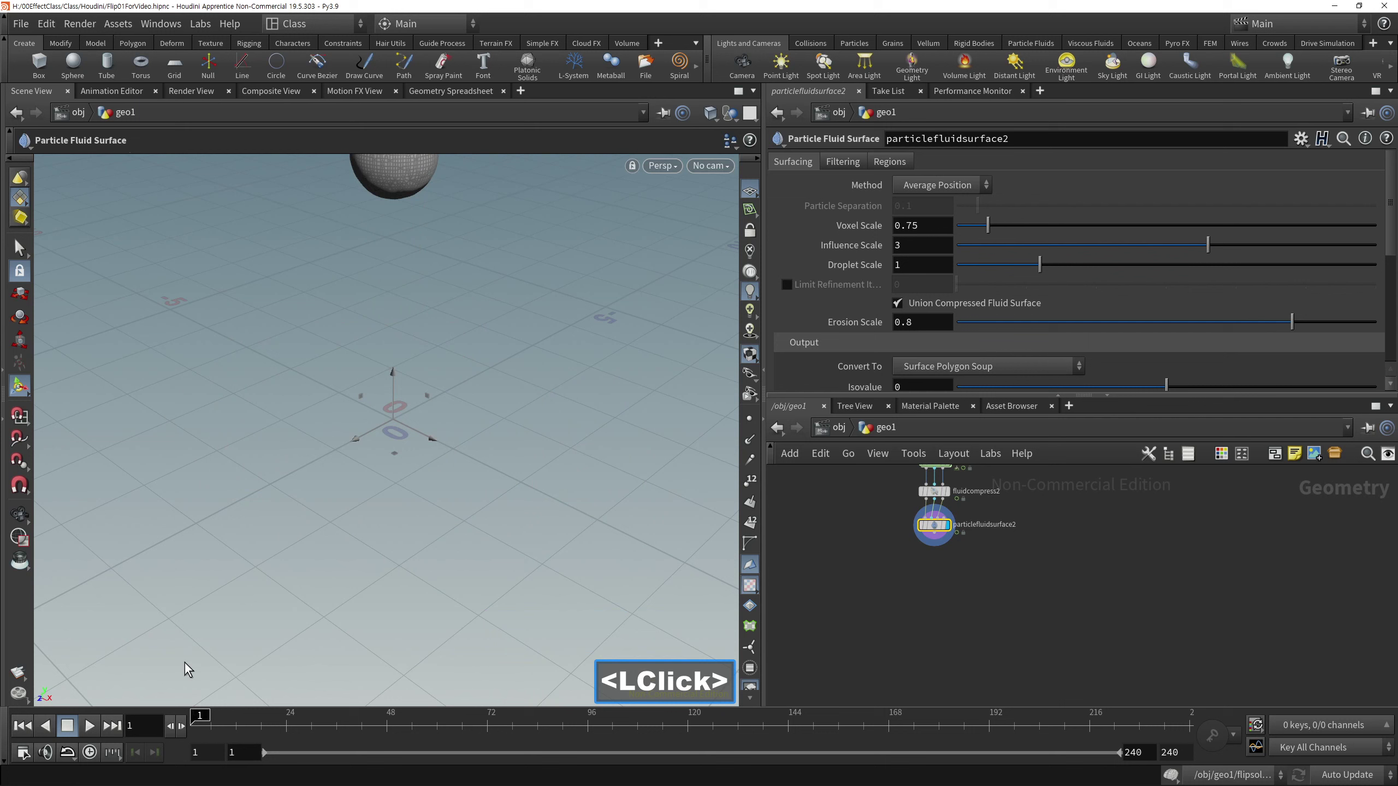
{"action": "left_click", "coordinate": [1043, 594]}
{"action": "middle_click", "coordinate": [1043, 612]}
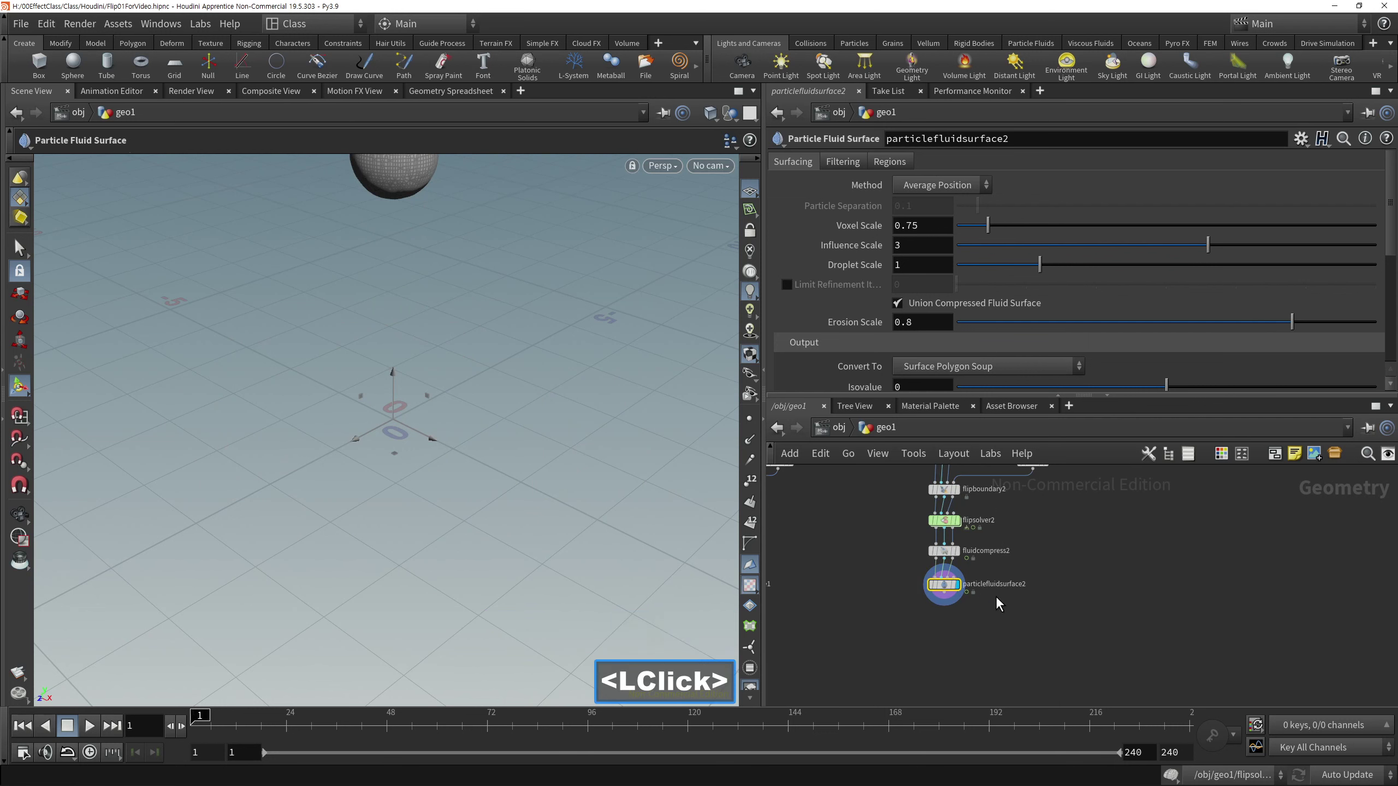
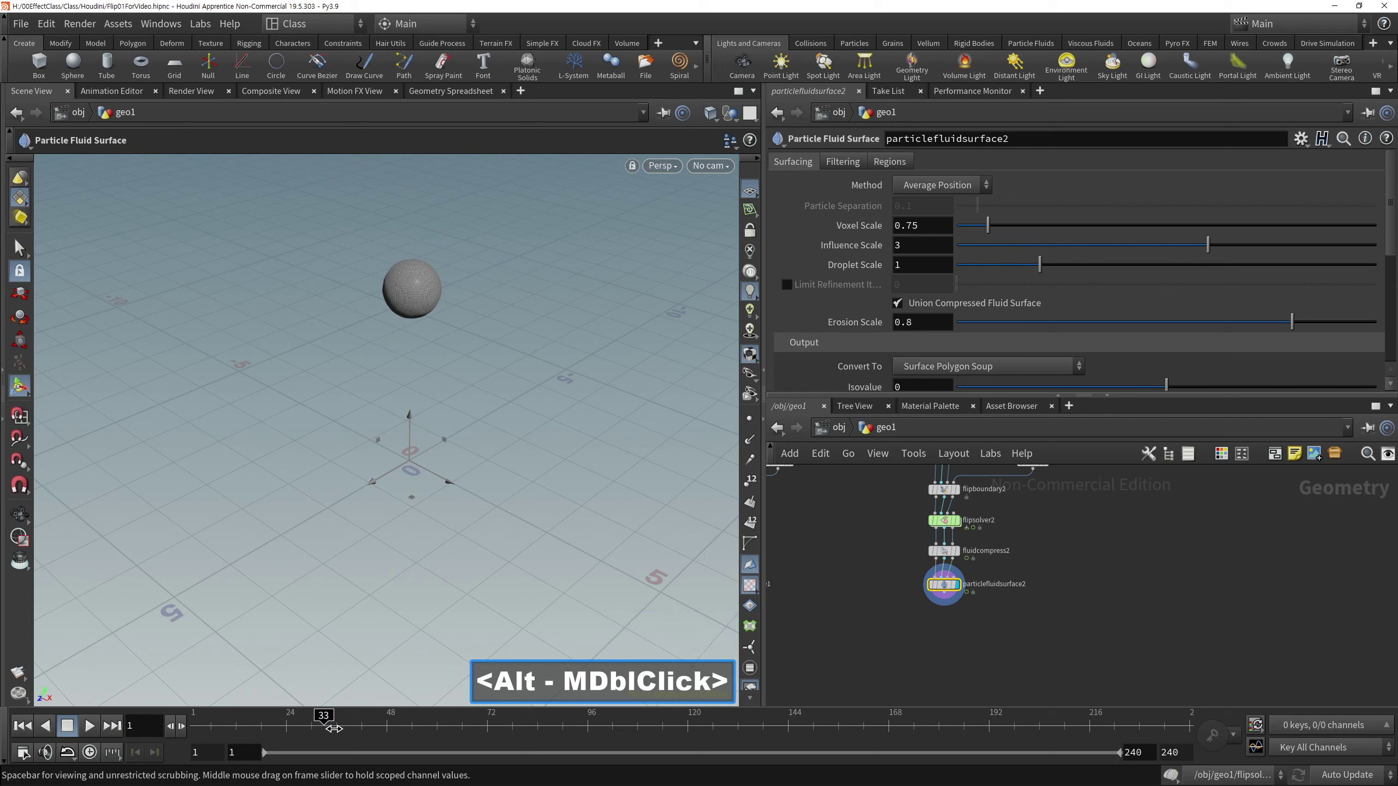
{"action": "left_click", "coordinate": [359, 619]}
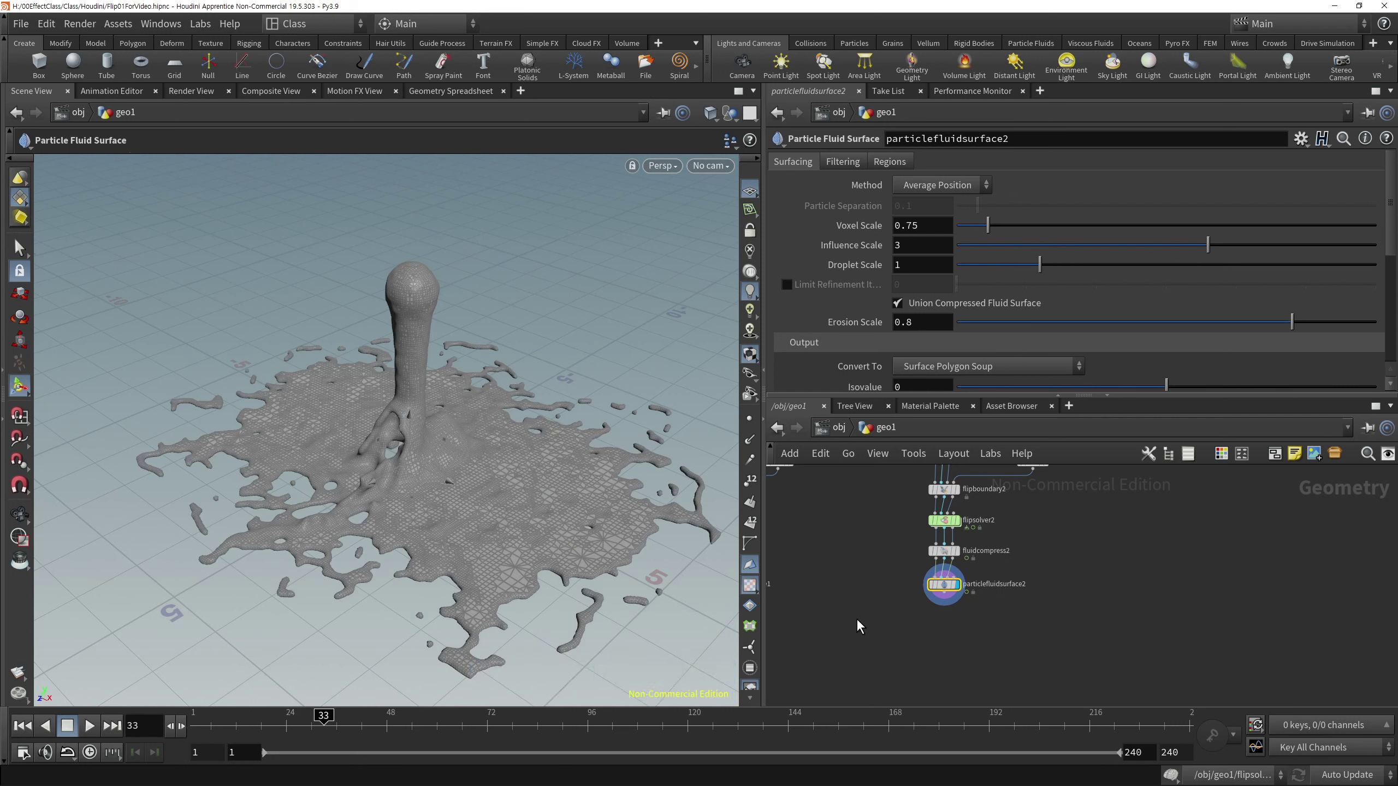